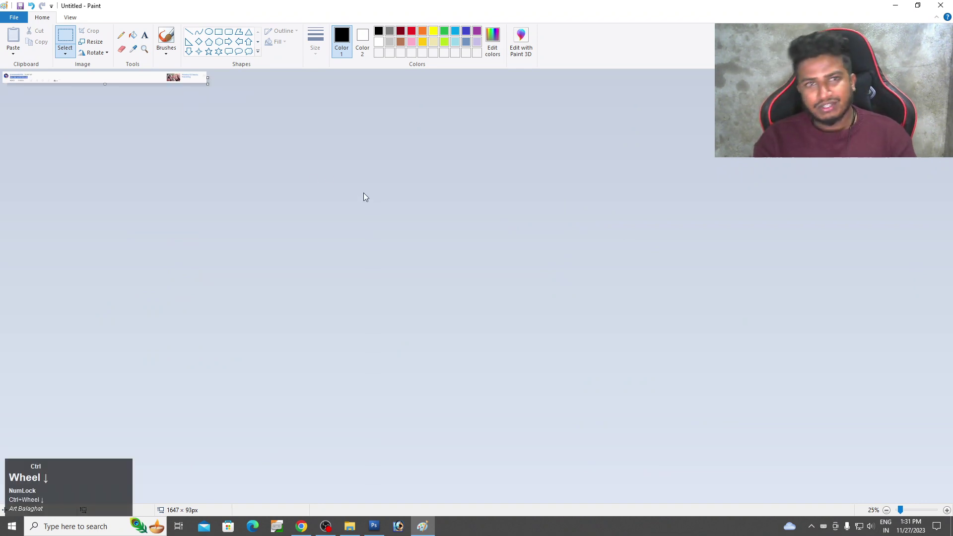
Try converting the Background into a regular layer via the layer menu, then undo it
{"action": "scroll", "scroll_direction": "up", "scroll_amount": 3}
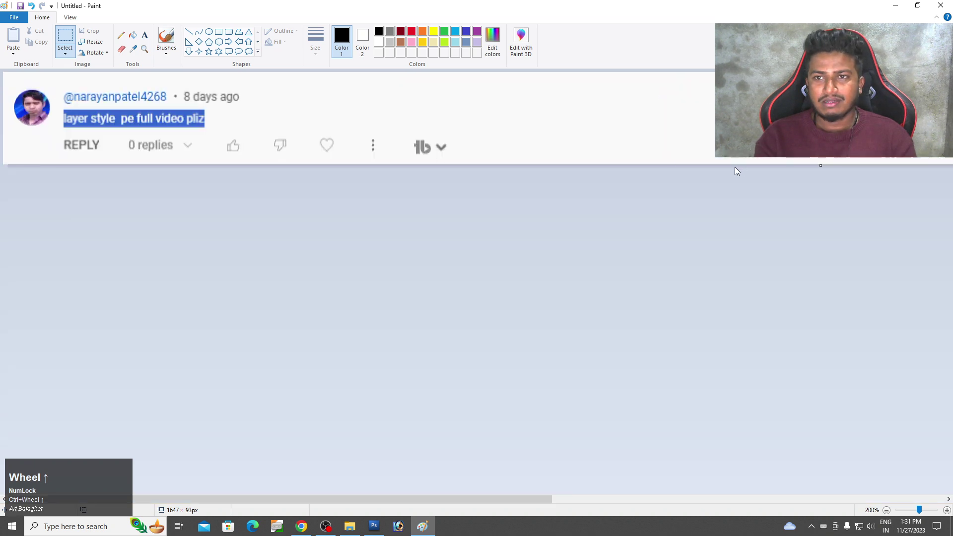
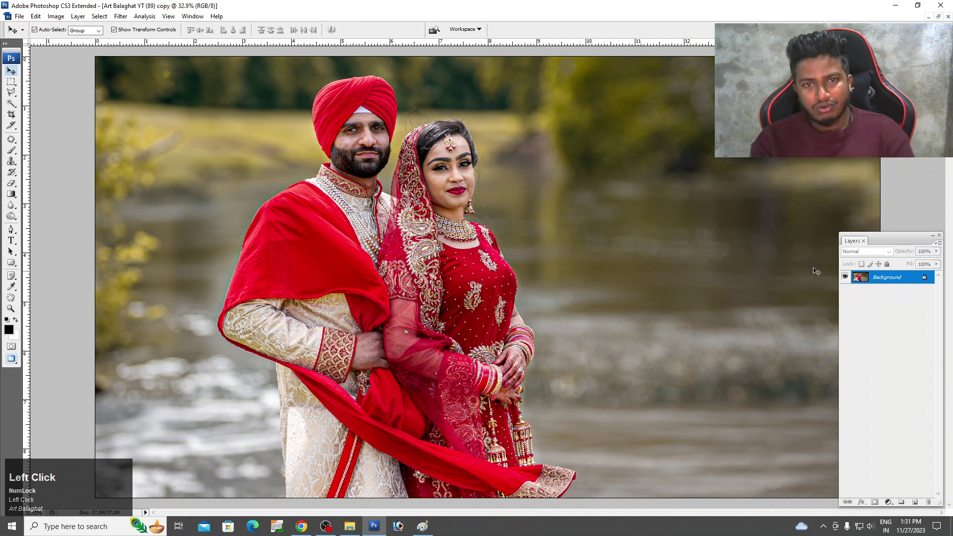
{"action": "left_click", "coordinate": [90, 15]}
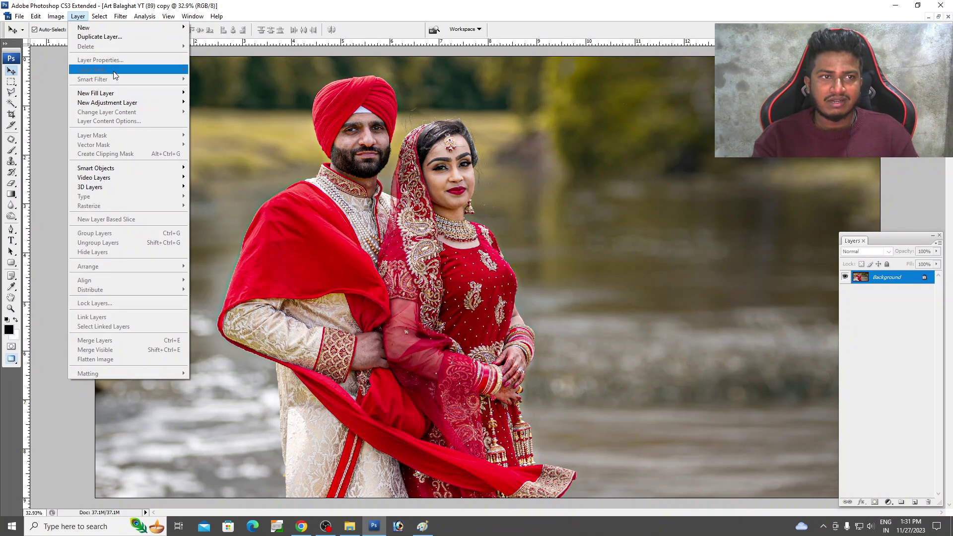
{"action": "left_click", "coordinate": [119, 75]}
{"action": "left_click", "coordinate": [184, 74]}
{"action": "right_click", "coordinate": [901, 281]}
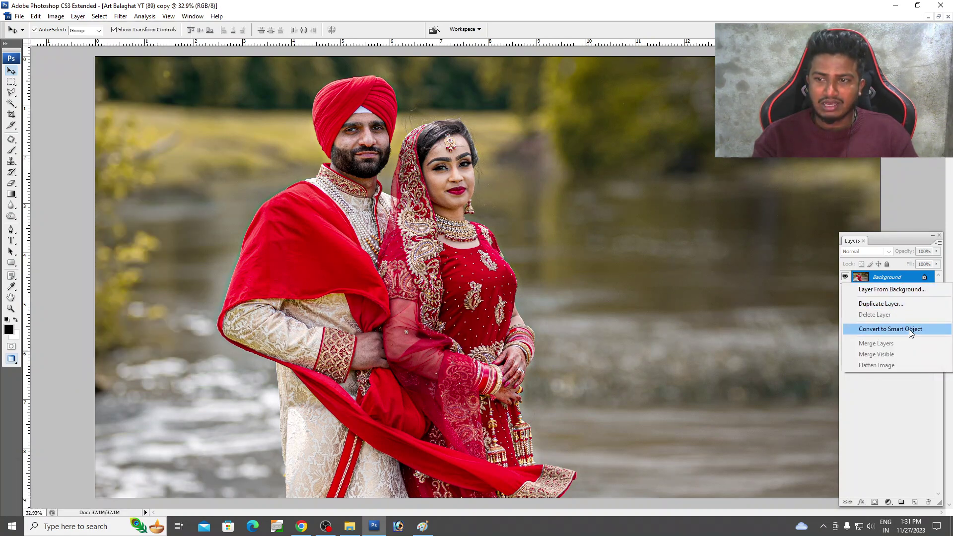
{"action": "right_click", "coordinate": [913, 292]}
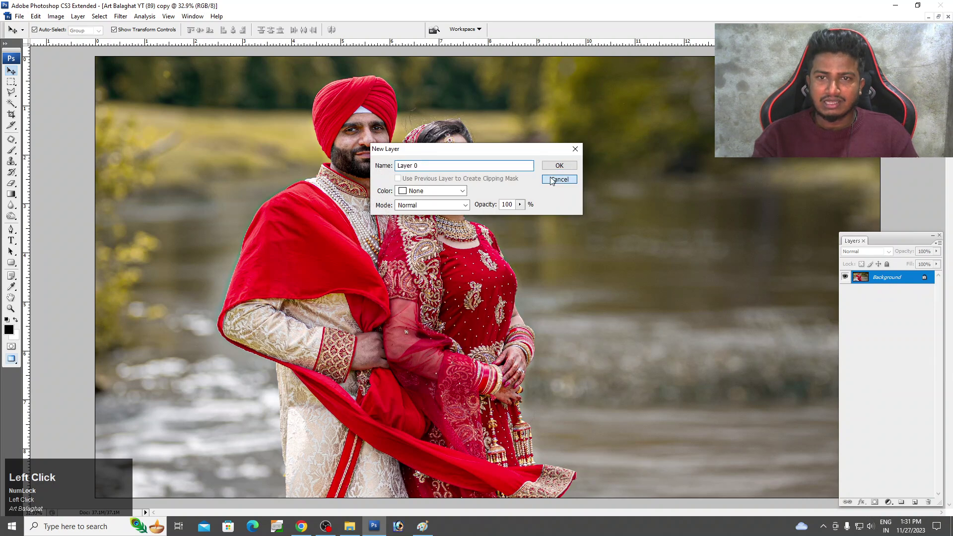
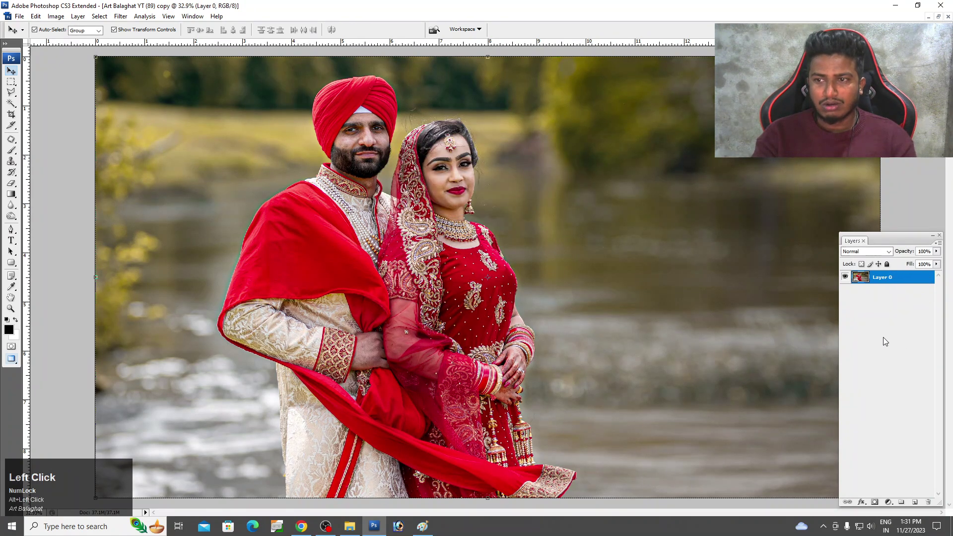
{"action": "key", "text": "ctrl+alt+z"}
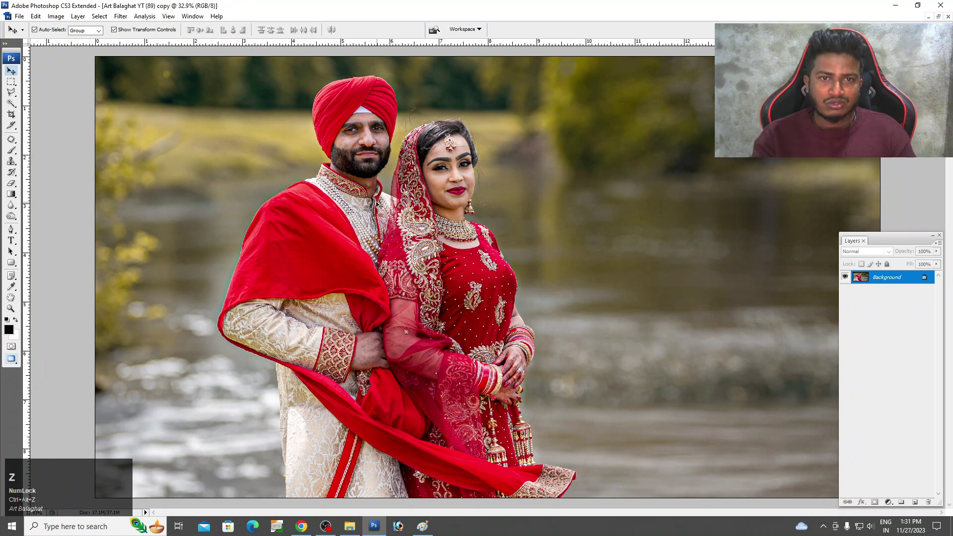
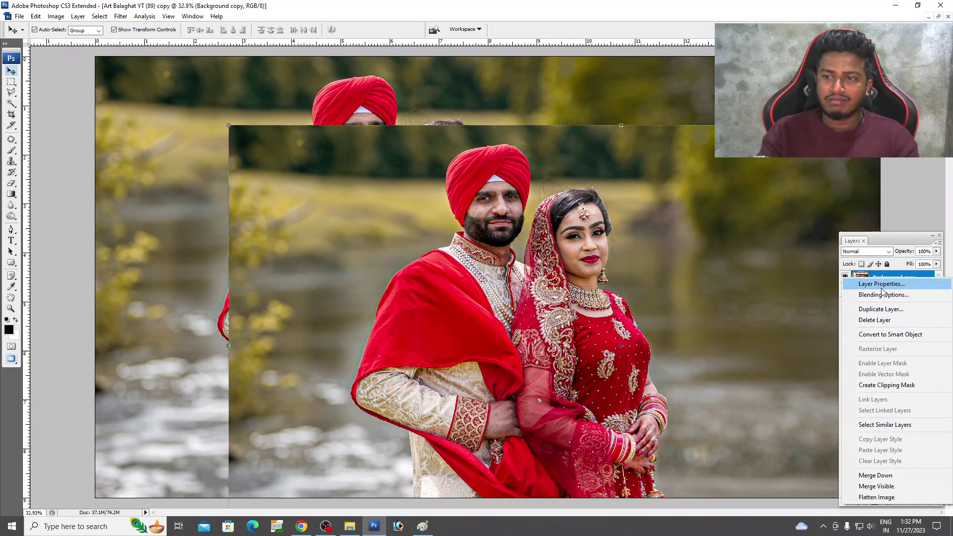
Duplicate the background and shift the copy down and right over the original
{"action": "left_click", "coordinate": [75, 23]}
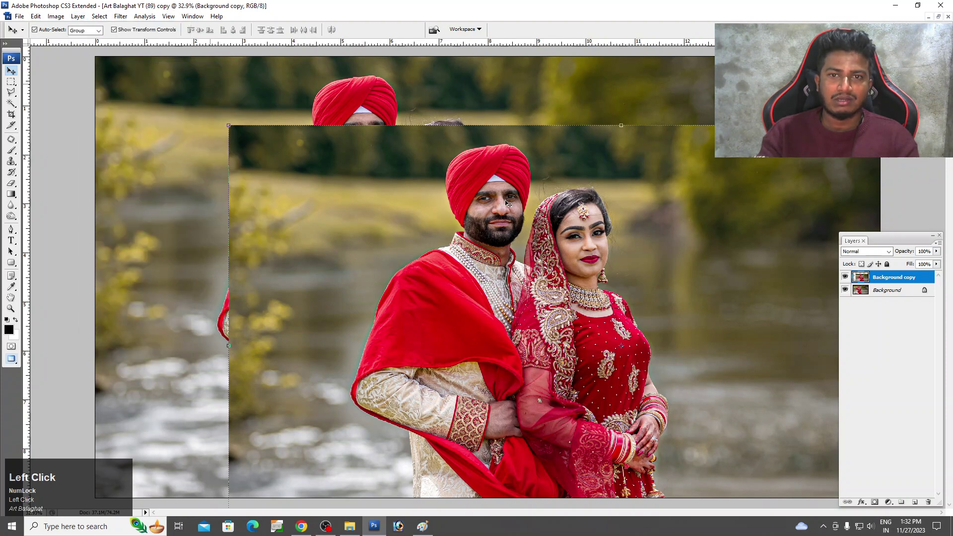
{"action": "left_click_drag", "start_coordinate": [290, 284], "coordinate": [406, 272]}
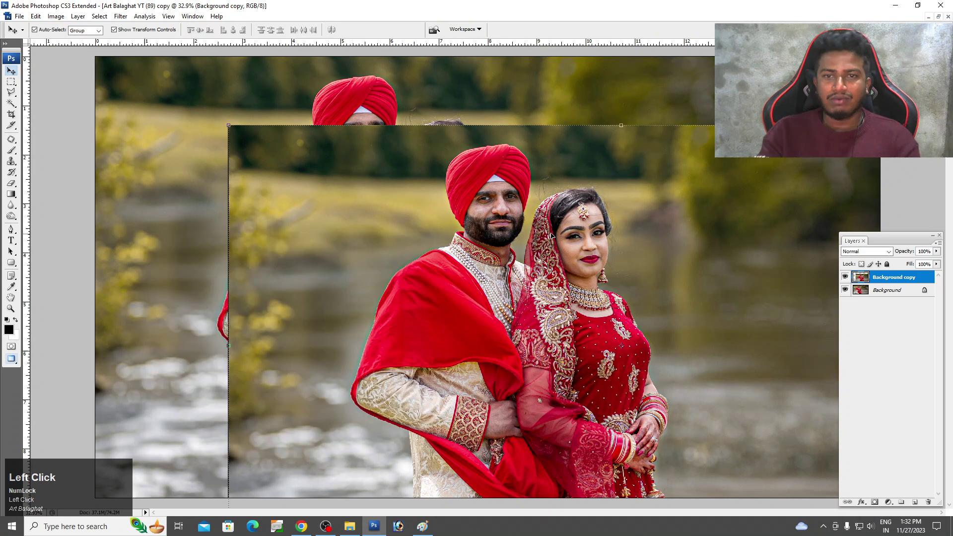
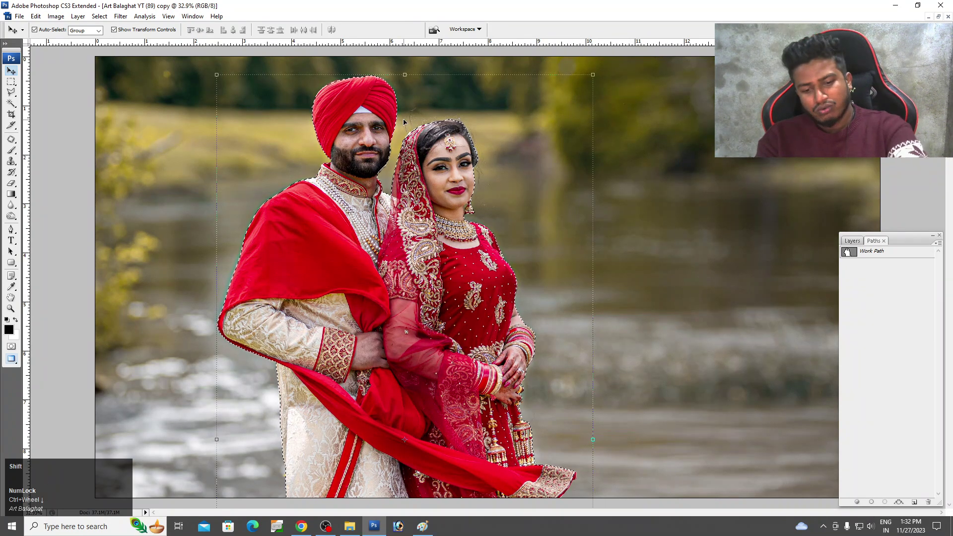
Feather the couple selection by 2 px and return to the Layers panel
{"action": "key", "text": "shift+F6"}
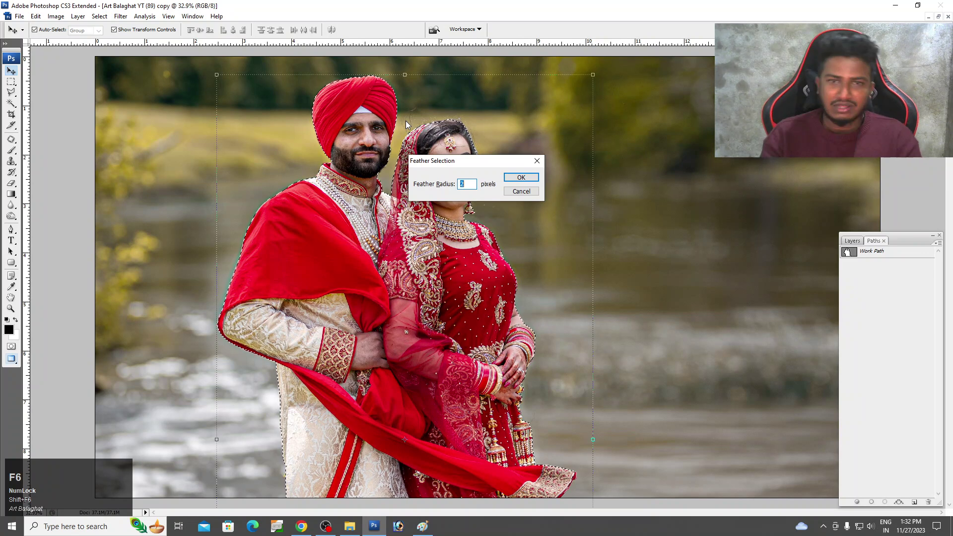
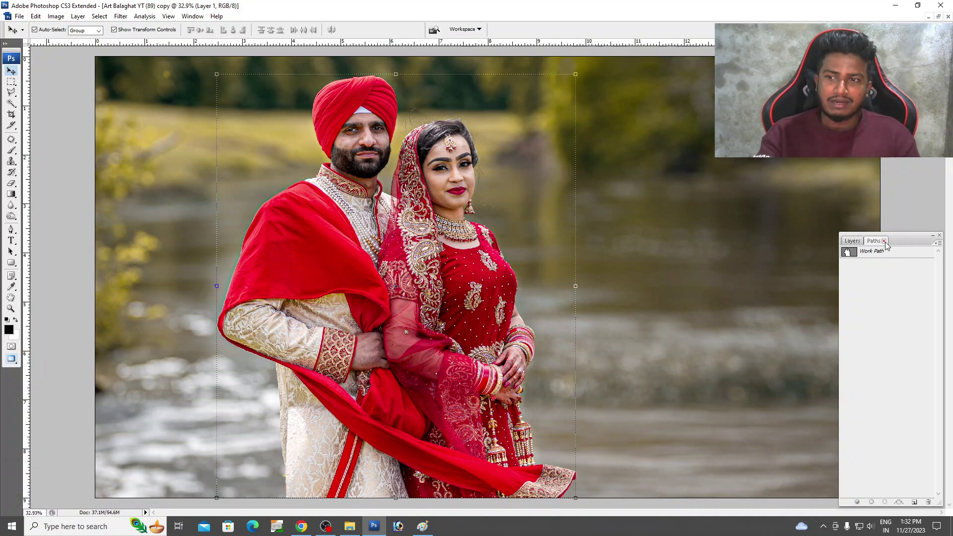
{"action": "left_click", "coordinate": [891, 246]}
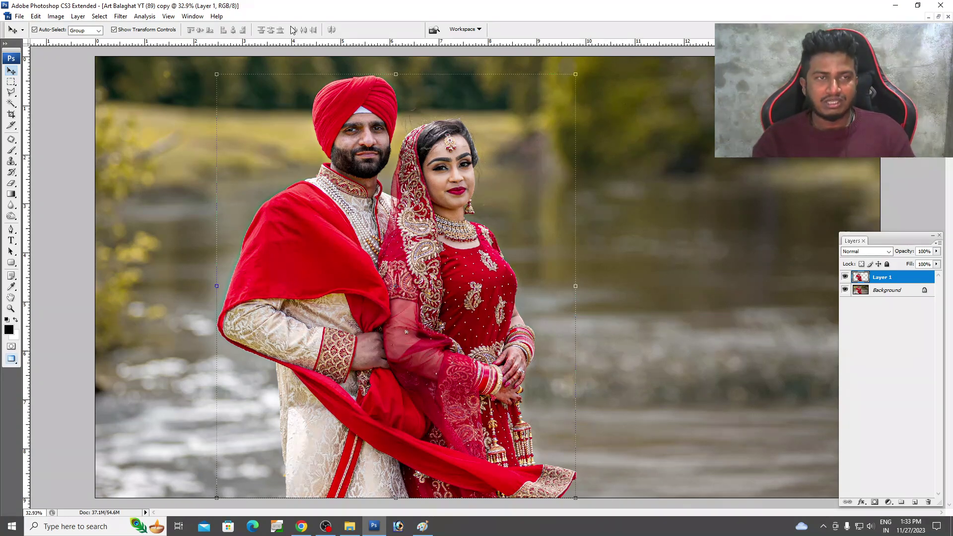
Bring up Blending Options for Layer 1, leaving blend ranges at defaults
{"action": "left_click", "coordinate": [82, 20]}
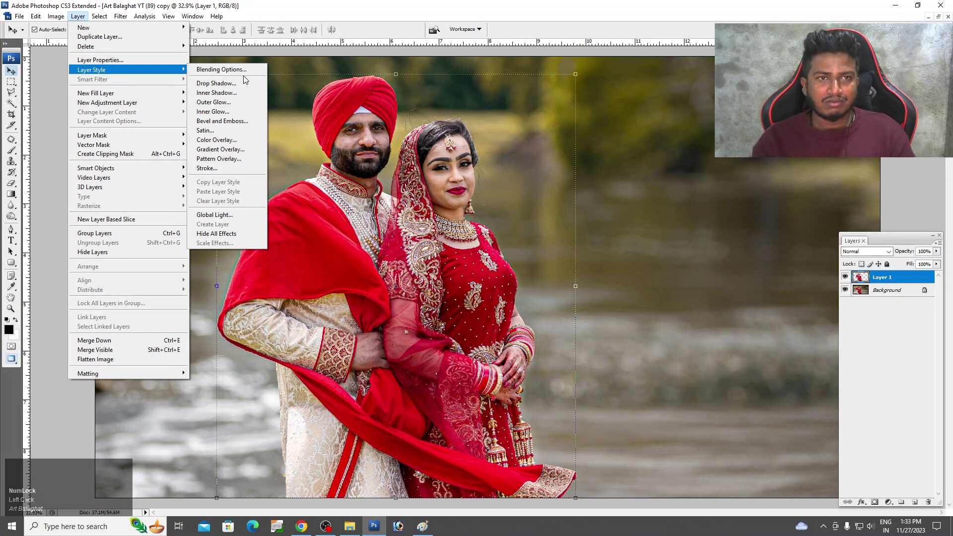
{"action": "right_click", "coordinate": [907, 282]}
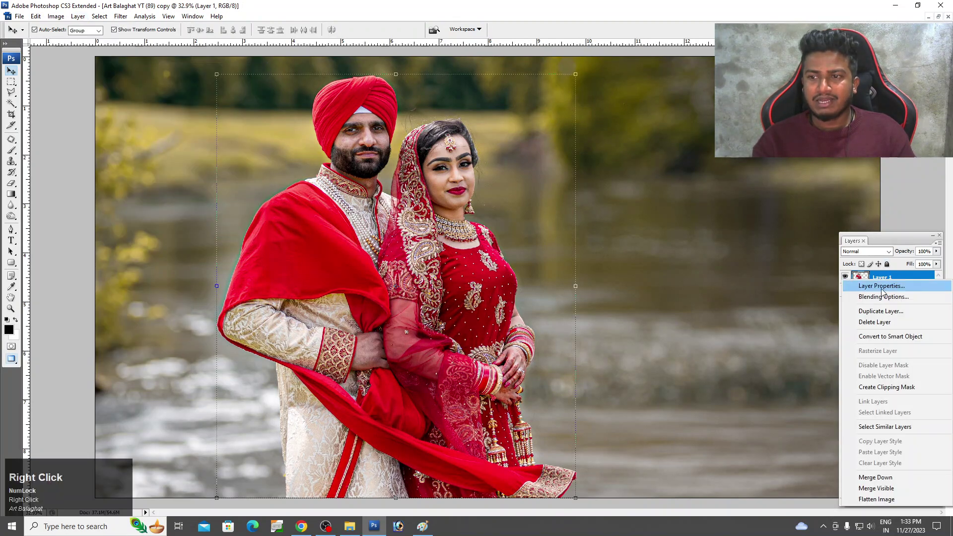
{"action": "left_click", "coordinate": [914, 302]}
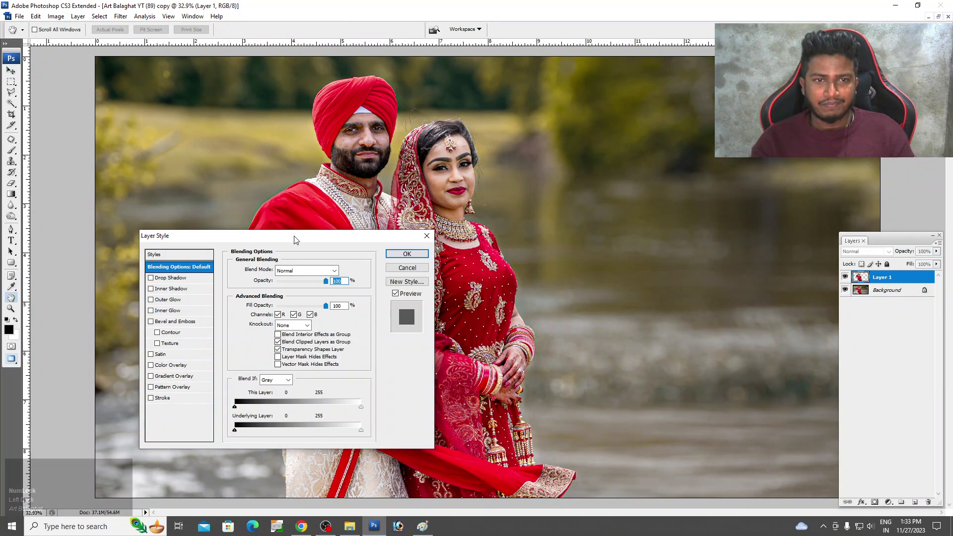
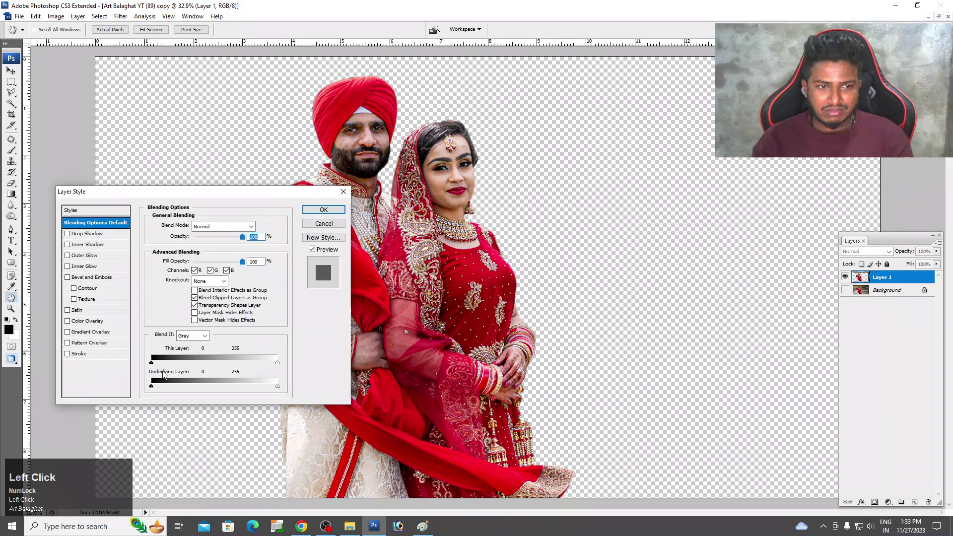
{"action": "left_click_drag", "start_coordinate": [157, 389], "coordinate": [190, 370]}
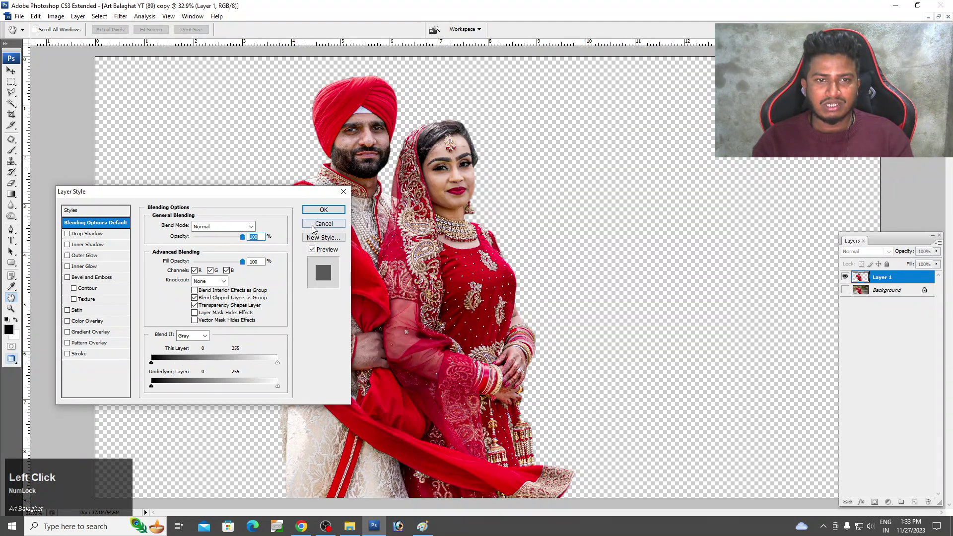
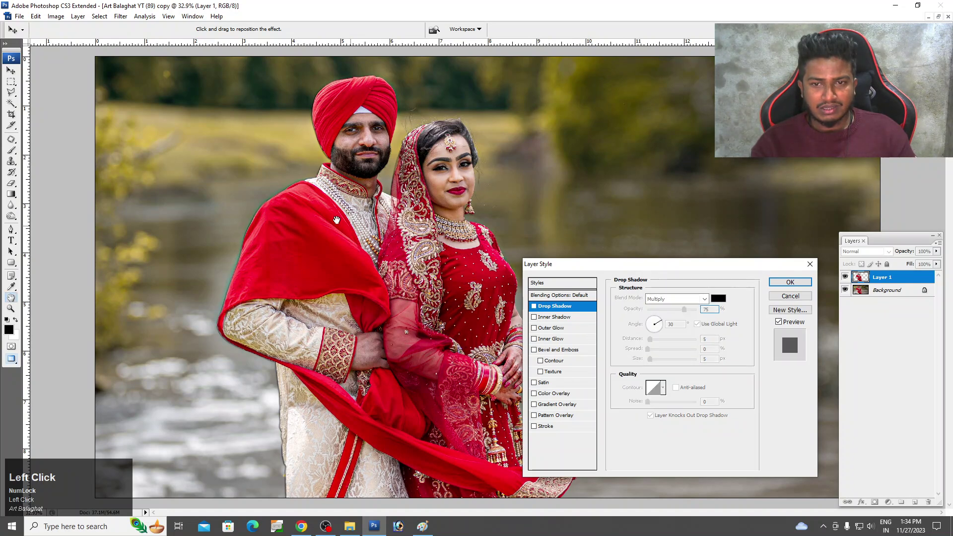
Reposition the drop shadow behind the couple with distance 34 and spread 41
{"action": "left_click_drag", "start_coordinate": [539, 311], "coordinate": [583, 323]}
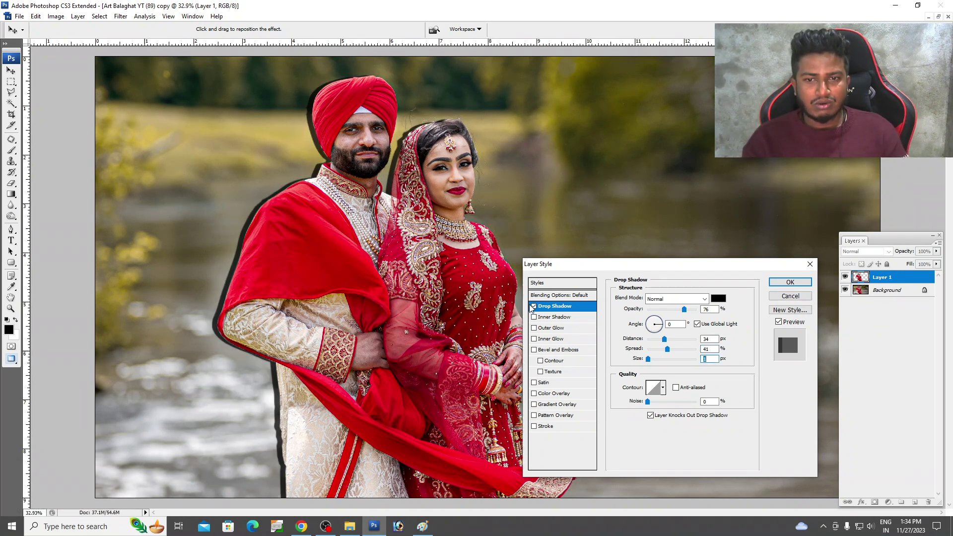
Reshape the inner shadow, then preview a black outer glow at size 68 and a large inner glow
{"action": "left_click_drag", "start_coordinate": [556, 326], "coordinate": [542, 320]}
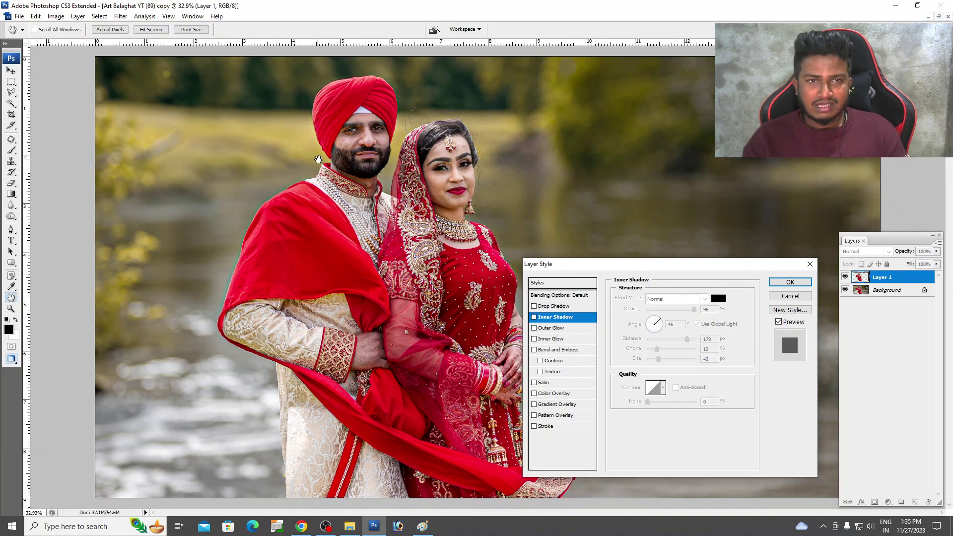
{"action": "left_click", "coordinate": [551, 329]}
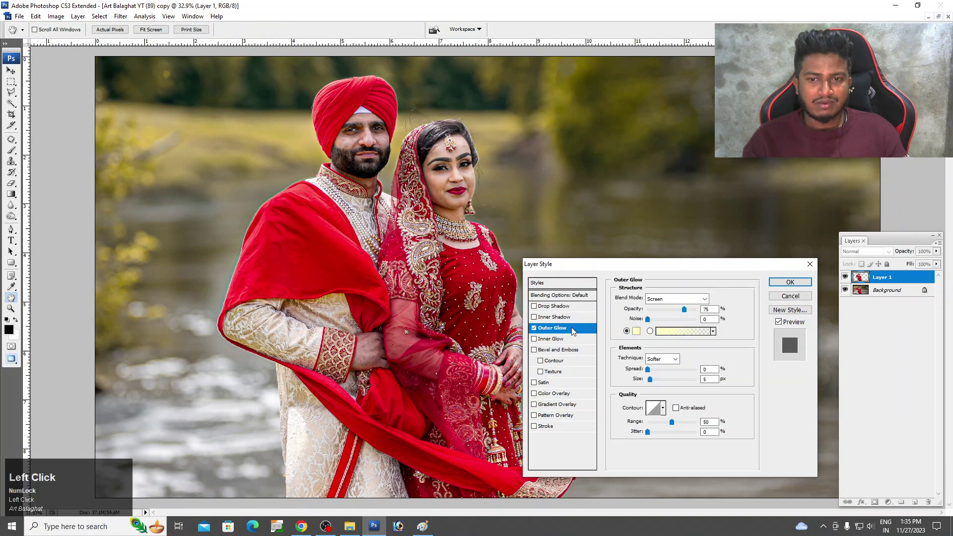
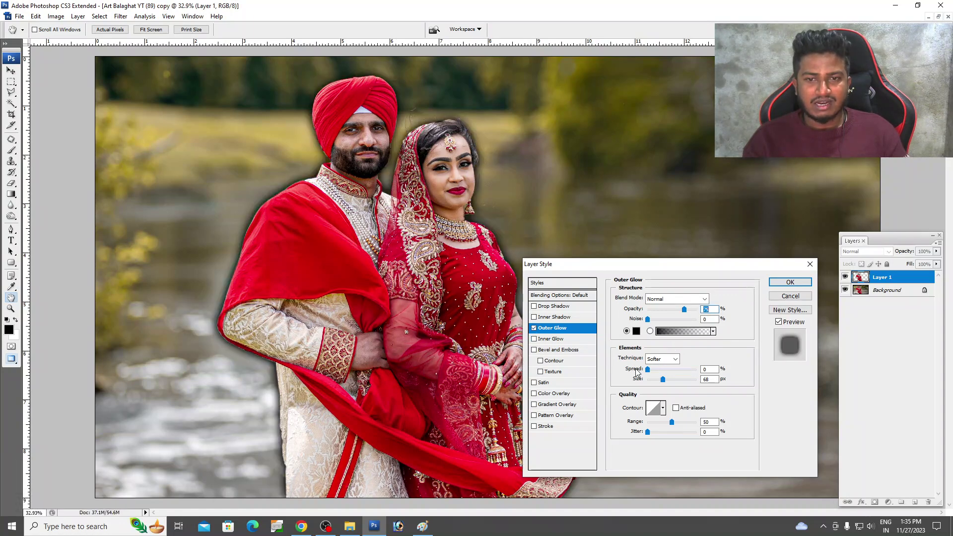
{"action": "left_click", "coordinate": [540, 331]}
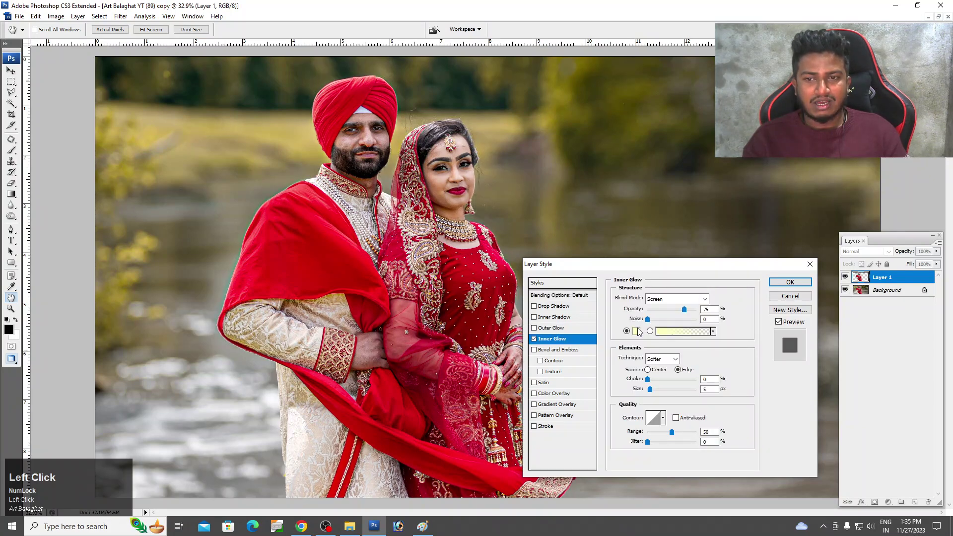
{"action": "key", "text": "Return"}
Enable Bevel and Emboss on the couple with depth 123 and size 84
{"action": "left_click_drag", "start_coordinate": [685, 301], "coordinate": [520, 209]}
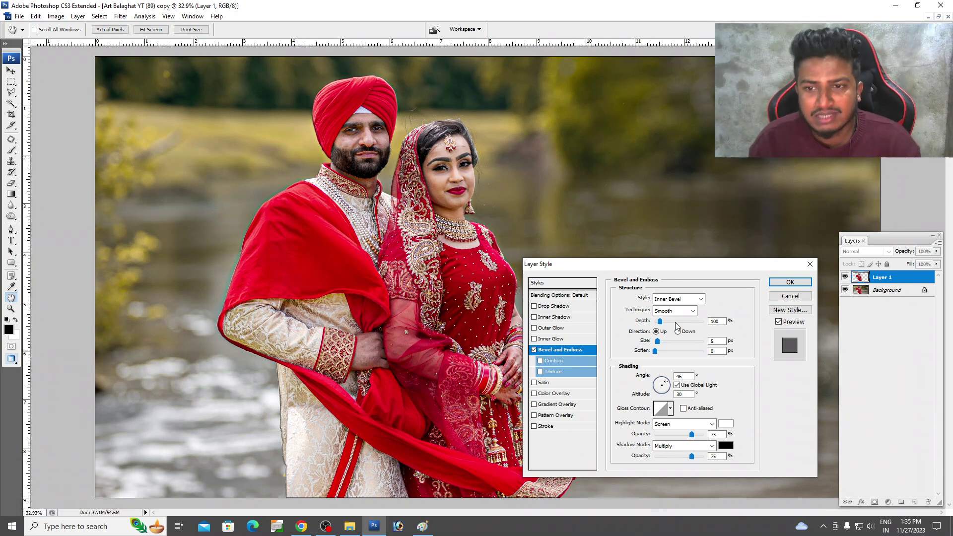
{"action": "left_click_drag", "start_coordinate": [673, 345], "coordinate": [539, 355]}
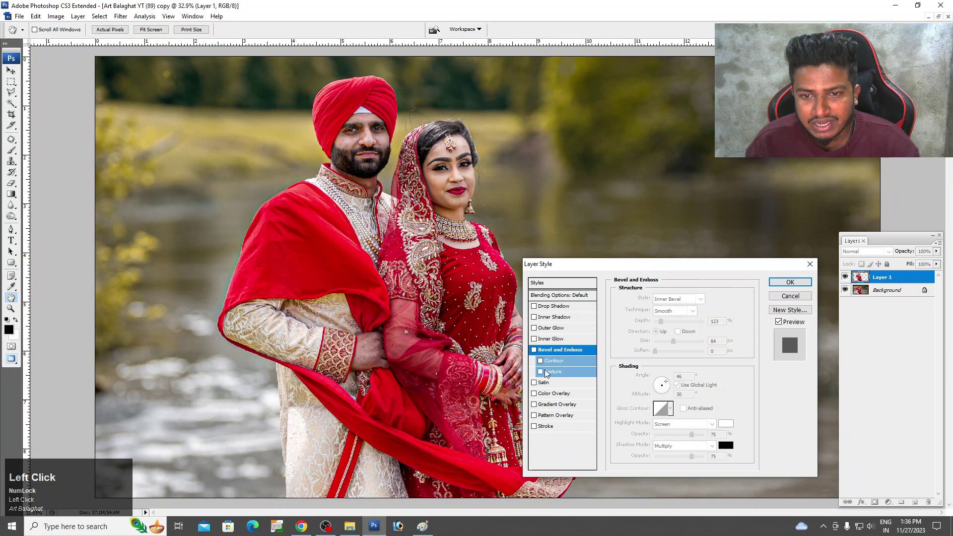
Preview a Satin effect on the couple in Multiply at 17% opacity
{"action": "left_click", "coordinate": [558, 388]}
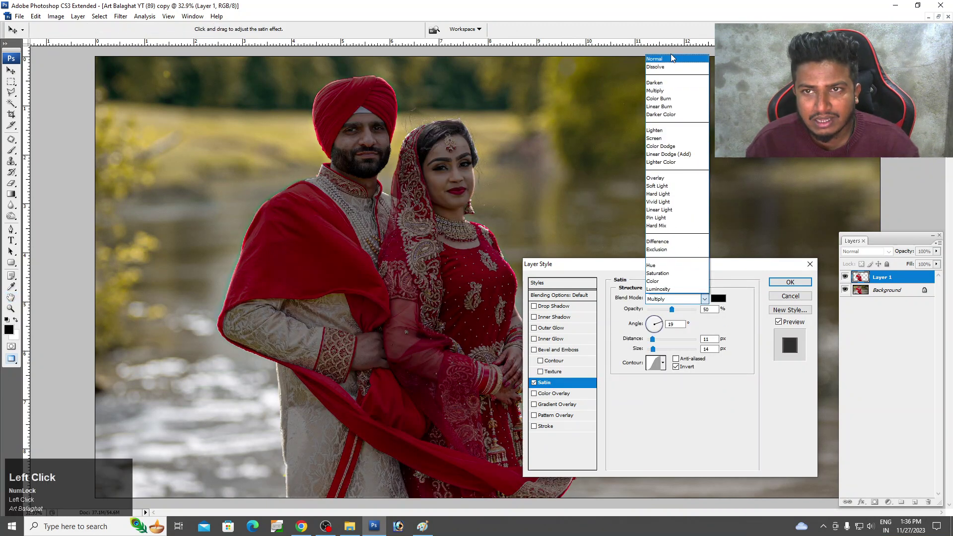
{"action": "scroll", "scroll_direction": "down", "scroll_amount": 3}
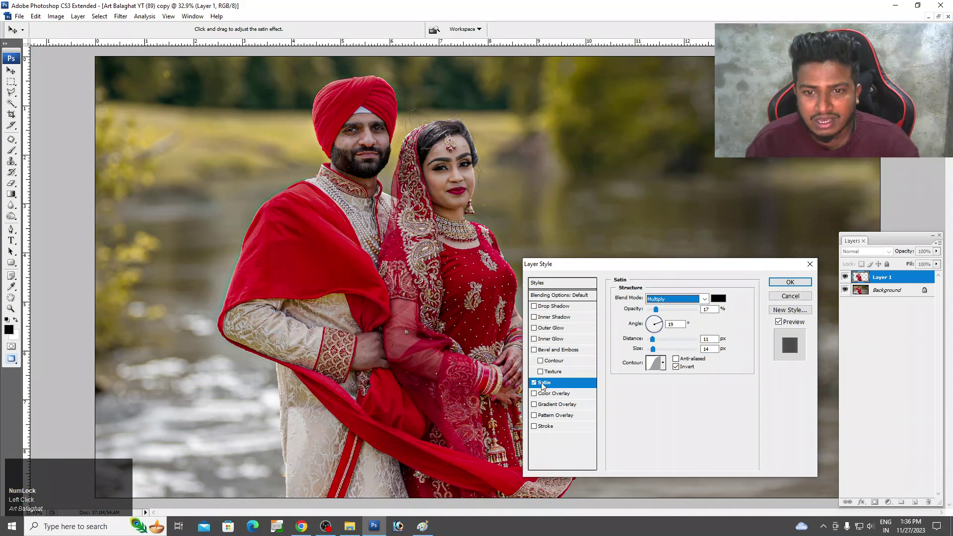
Give the Color Overlay a tan colour in Soft Light at 51% opacity
{"action": "left_click_drag", "start_coordinate": [538, 386], "coordinate": [697, 142]}
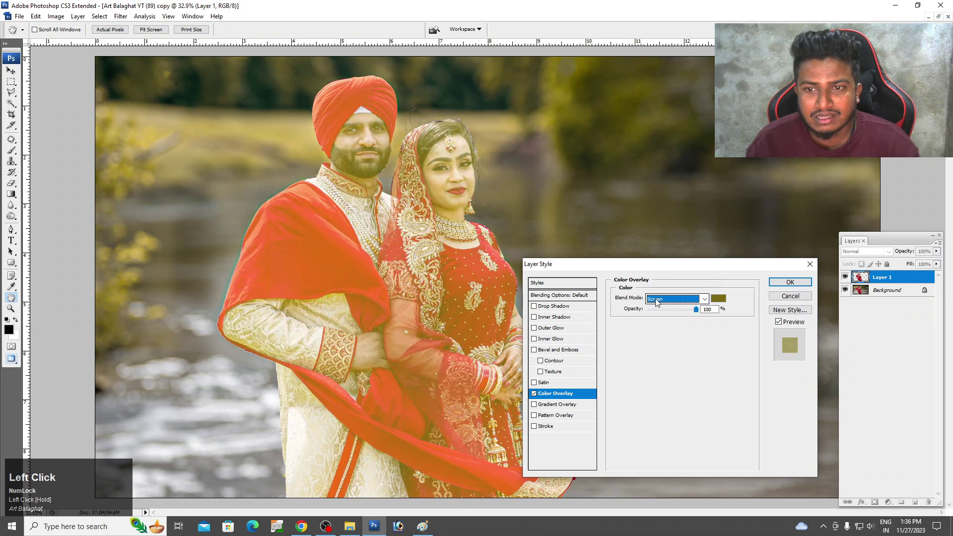
{"action": "scroll", "scroll_direction": "down", "scroll_amount": 3}
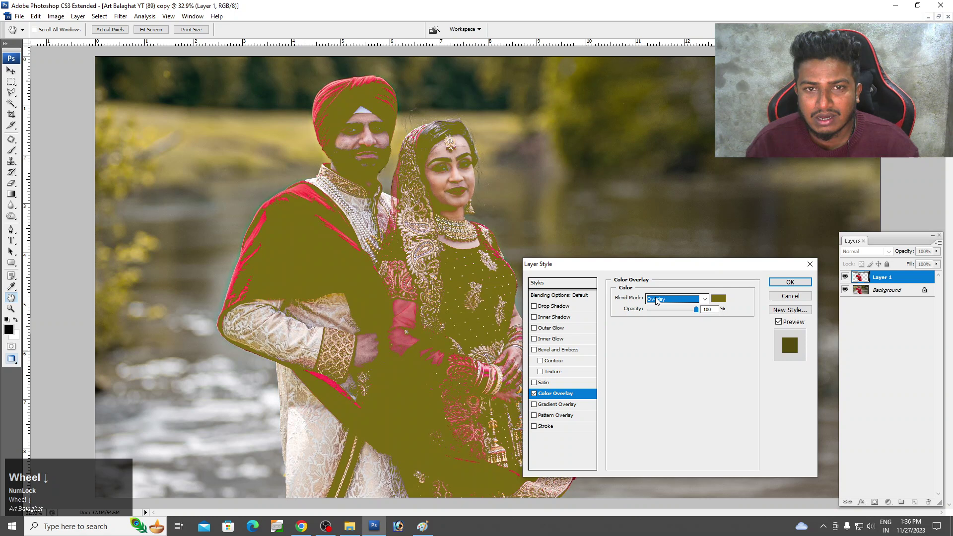
{"action": "left_click", "coordinate": [661, 303]}
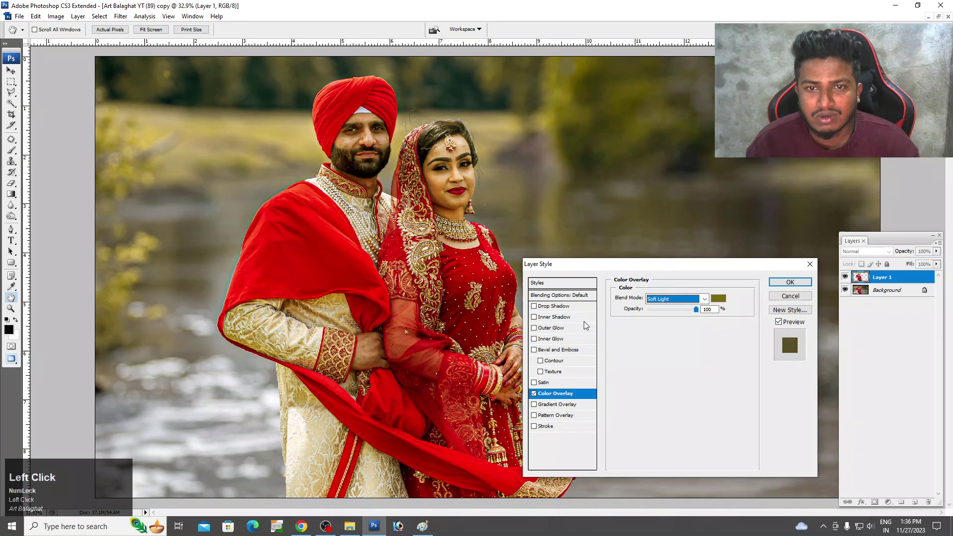
{"action": "left_click", "coordinate": [677, 314]}
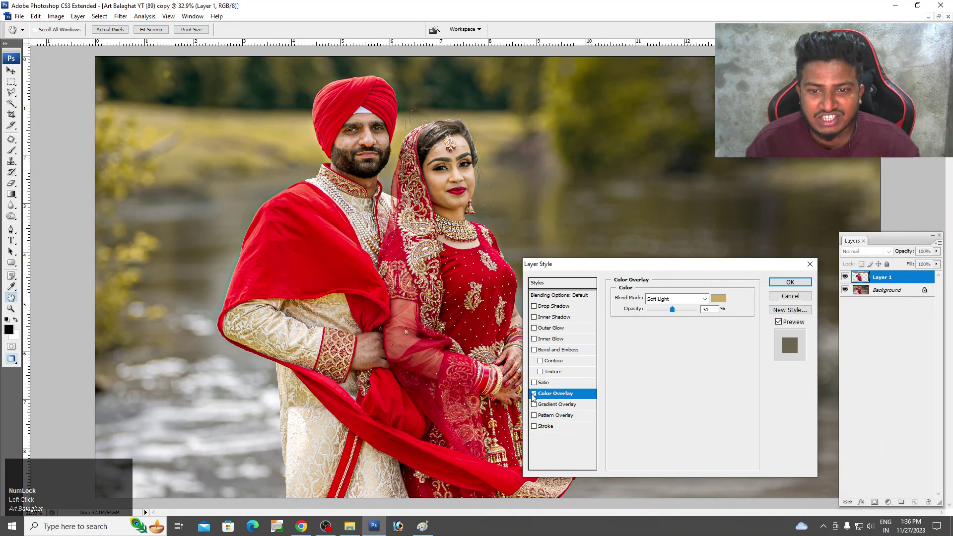
Try Gradient and PS Pattern overlays, then add a large pink Stroke around the couple
{"action": "left_click", "coordinate": [539, 395]}
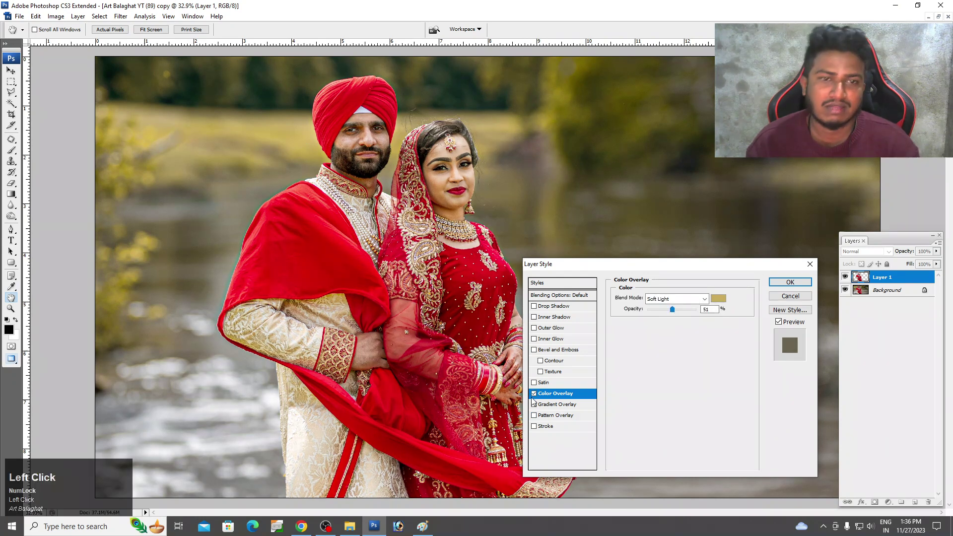
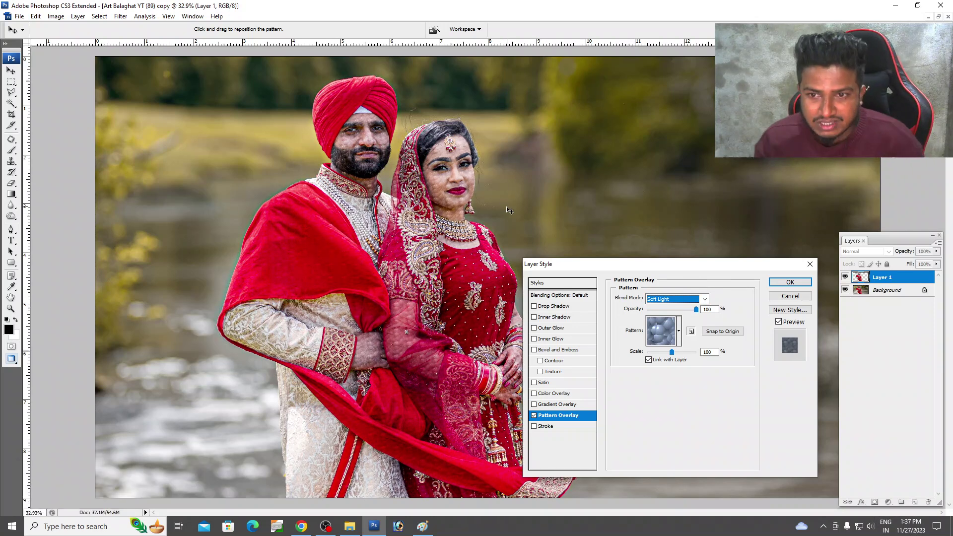
{"action": "left_click_drag", "start_coordinate": [481, 319], "coordinate": [712, 304]}
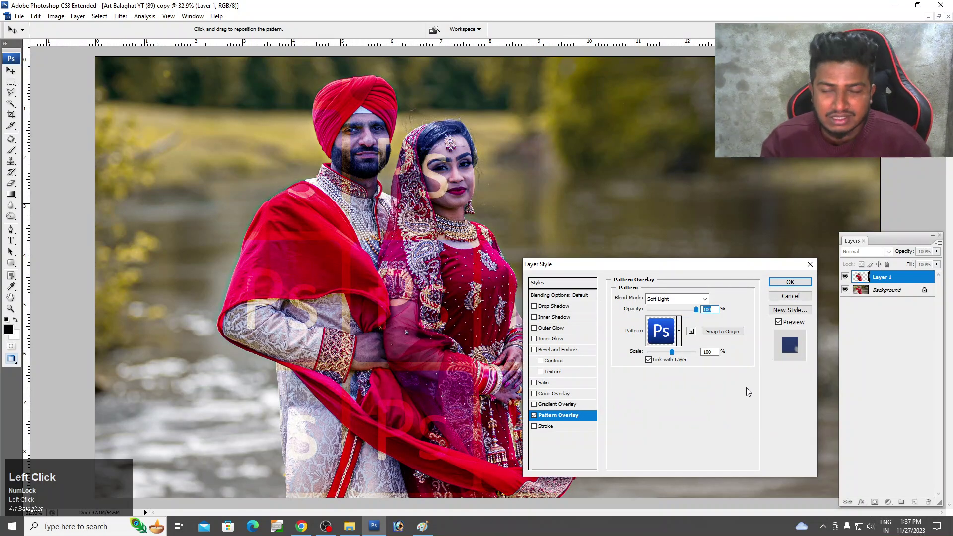
{"action": "left_click_drag", "start_coordinate": [542, 417], "coordinate": [655, 303]}
Thin the stroke to 11 px inside the edge, then switch the stroke off
{"action": "left_click_drag", "start_coordinate": [663, 305], "coordinate": [671, 306]}
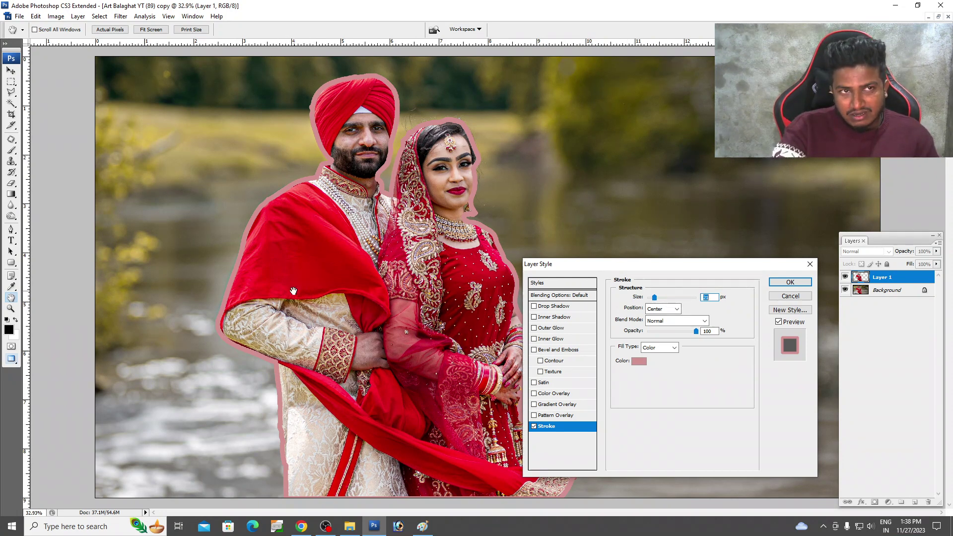
{"action": "scroll", "scroll_direction": "up", "scroll_amount": 3}
{"action": "scroll", "scroll_direction": "down", "scroll_amount": 3}
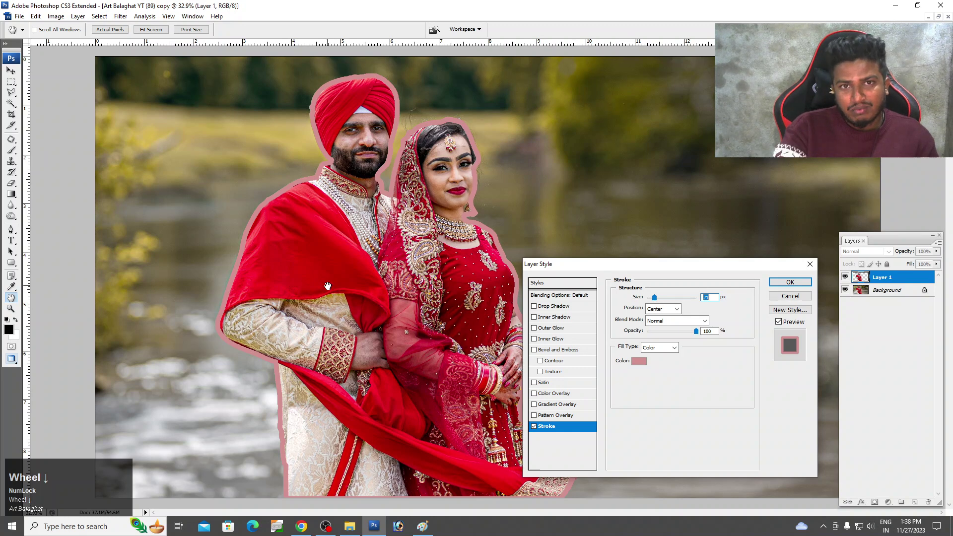
{"action": "left_click_drag", "start_coordinate": [667, 313], "coordinate": [659, 302]}
{"action": "scroll", "scroll_direction": "down", "scroll_amount": 3}
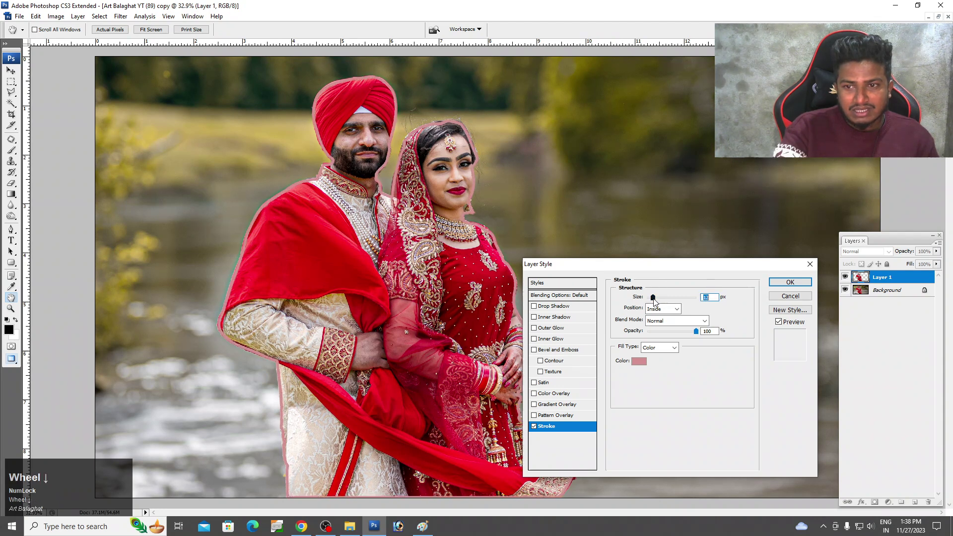
{"action": "left_click", "coordinate": [542, 436]}
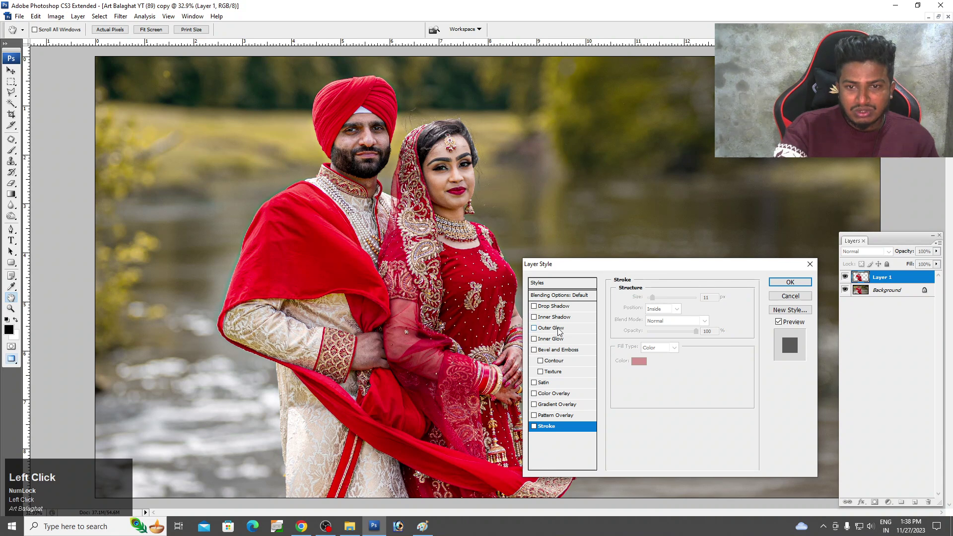